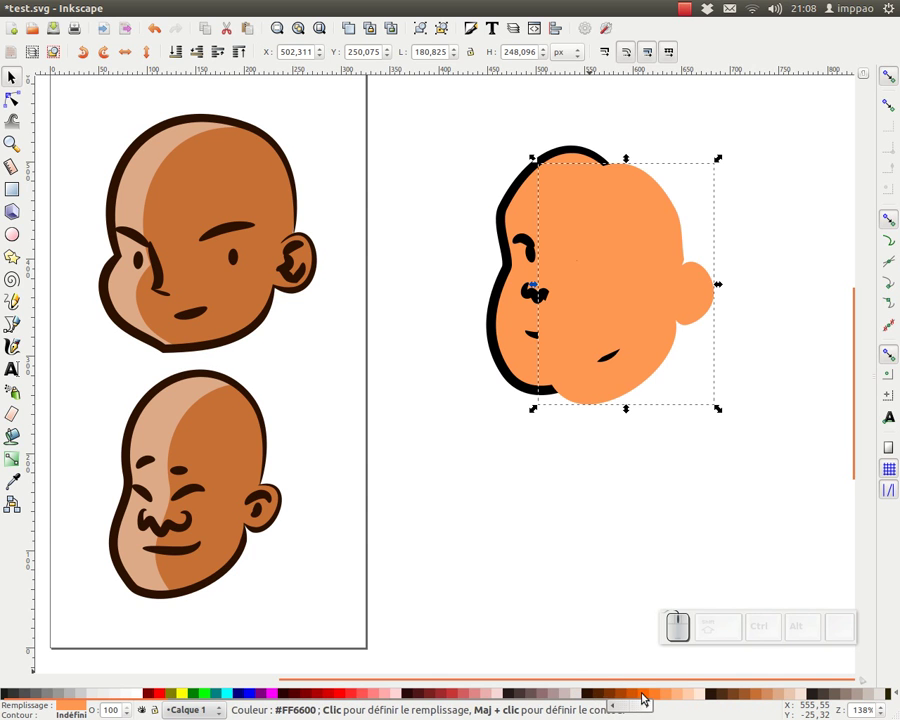
- Fill the cloned head shape with dark brown from the palette for shading
left_click(623, 693)
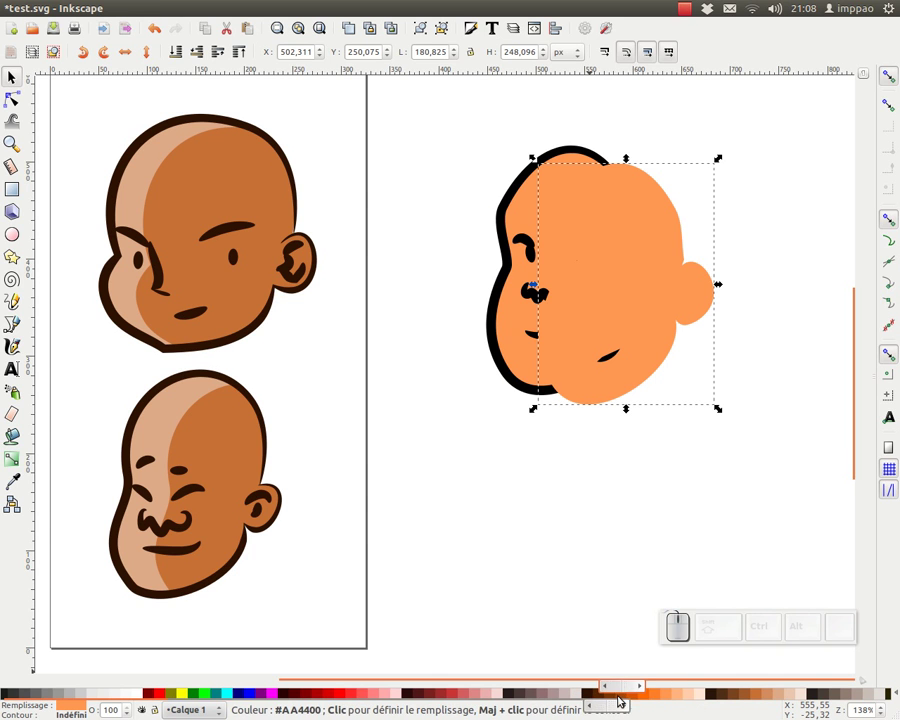
left_click(617, 701)
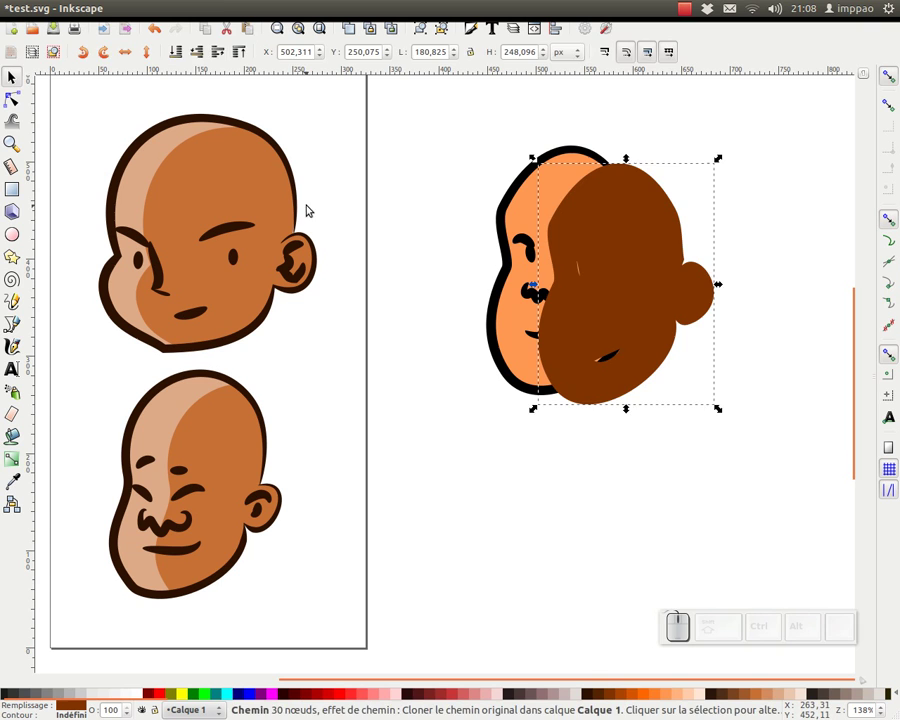
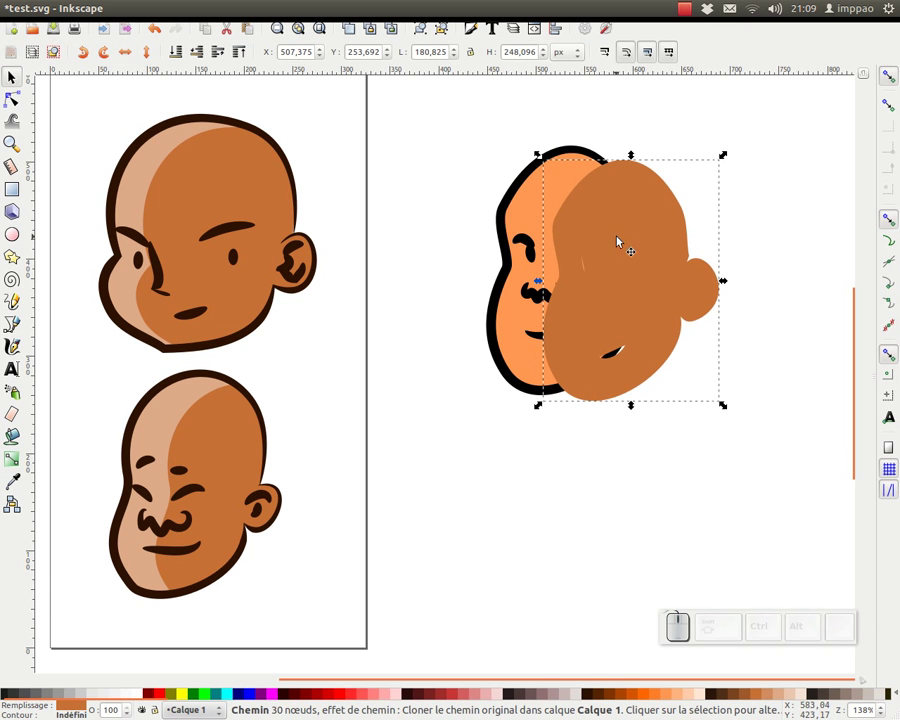
- Select the orange head underneath and raise it above the brown shading shape
left_click(422, 32)
left_click(533, 211)
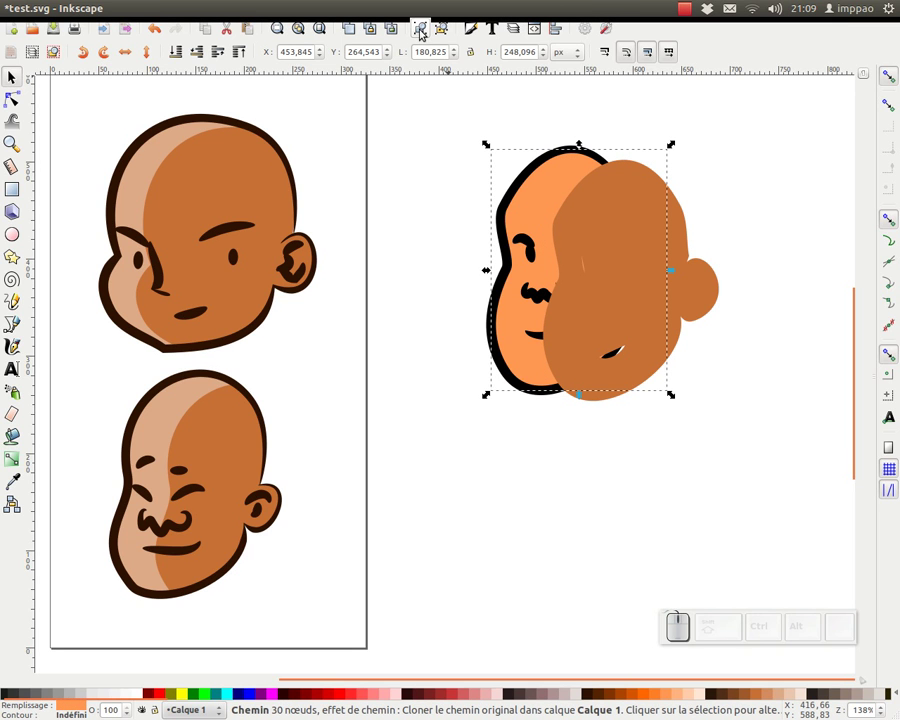
left_click(423, 37)
left_click(353, 33)
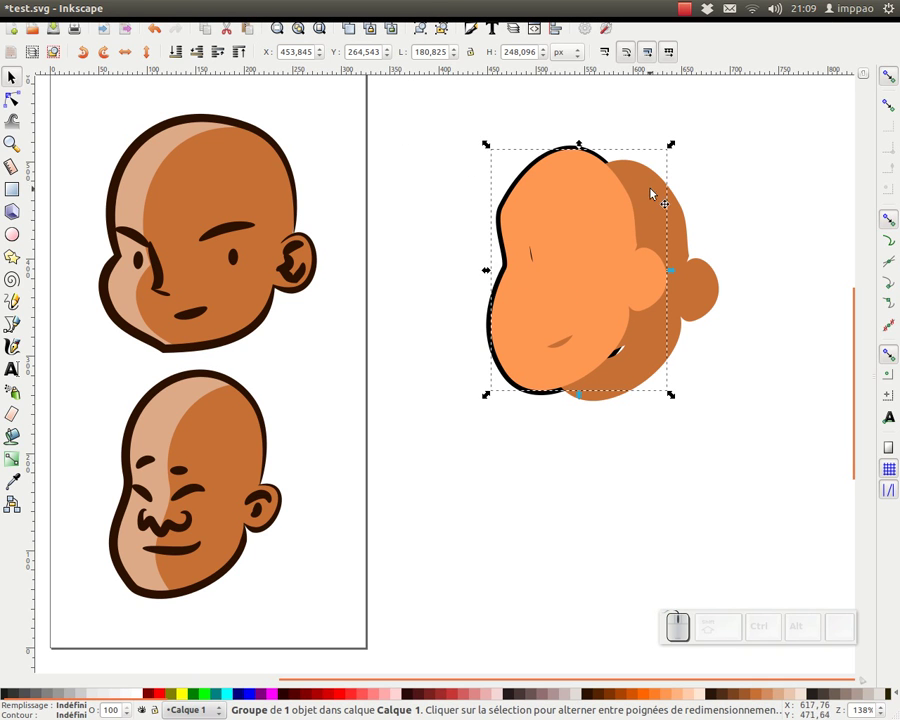
left_click(651, 186)
- Clip the brown shape to the head outline and lower it beneath the facial features
left_click_drag(287, 14, 531, 228)
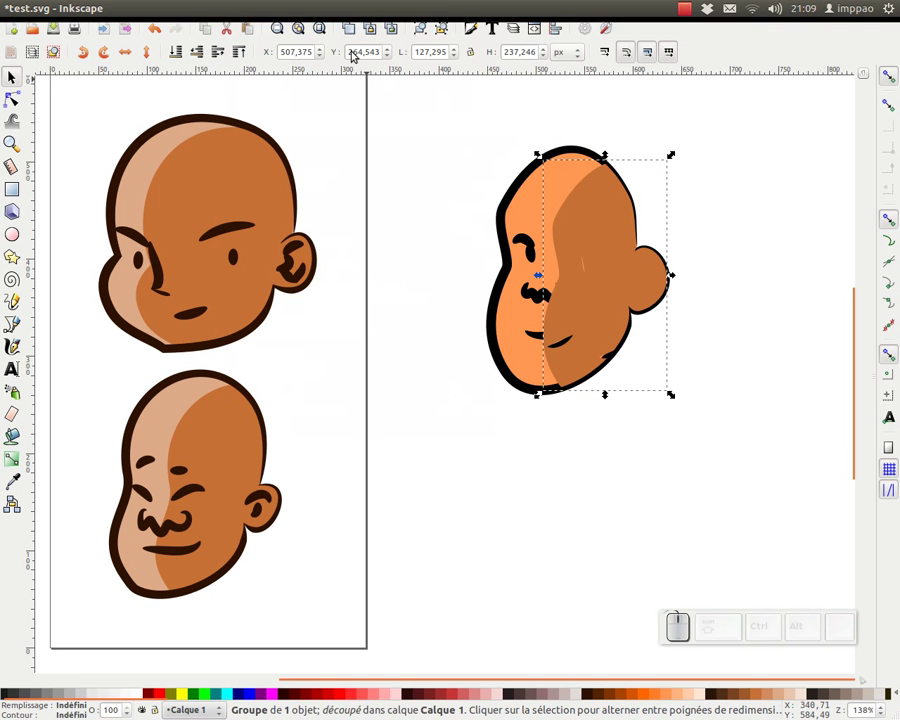
left_click(199, 57)
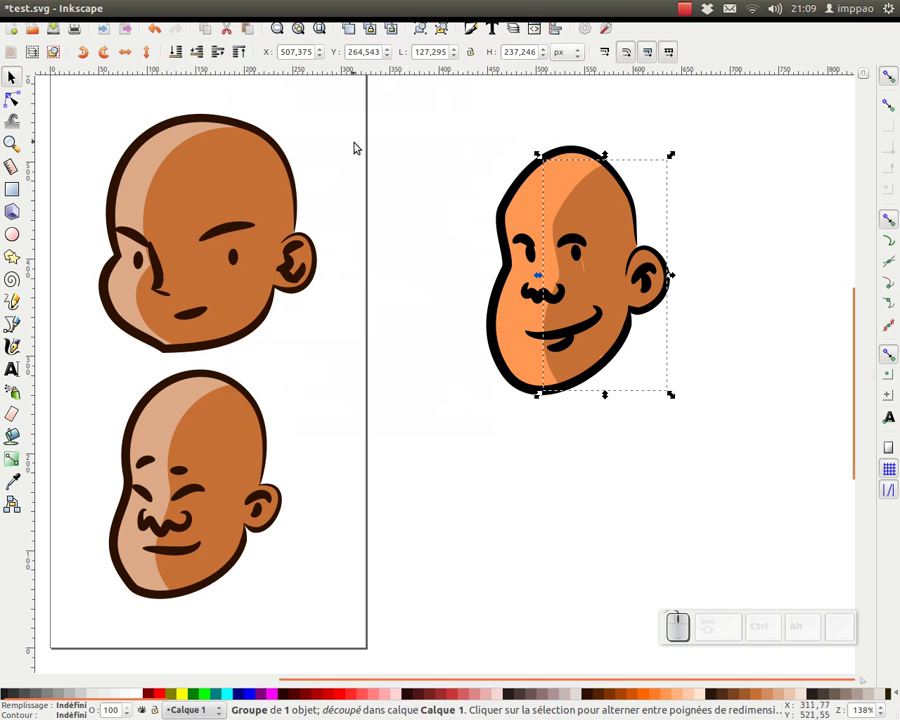
- Edit the head's path nodes and recolour the outline and features dark brown
left_click(16, 107)
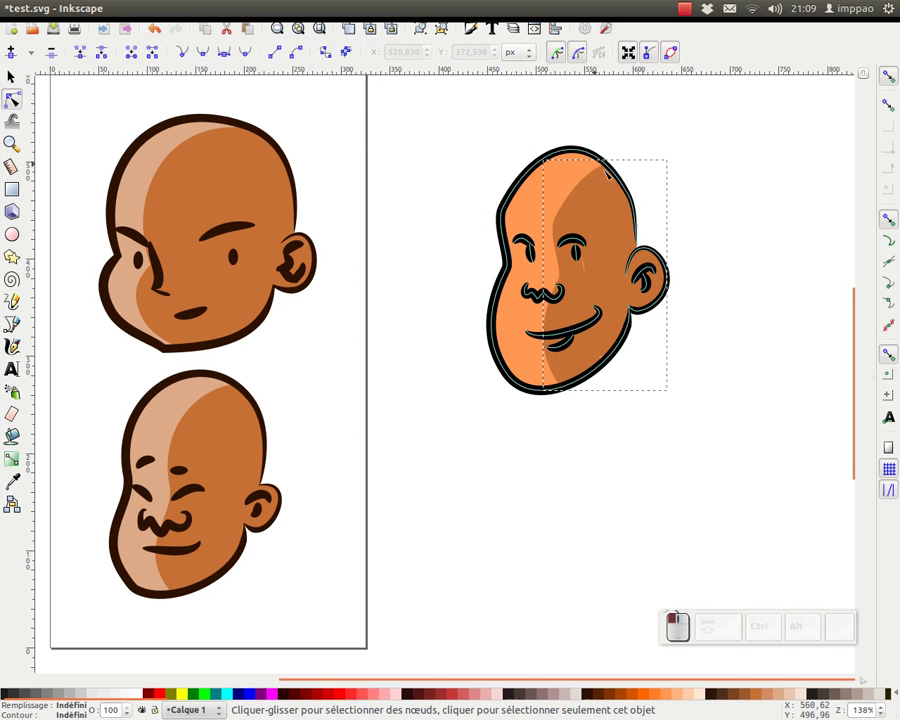
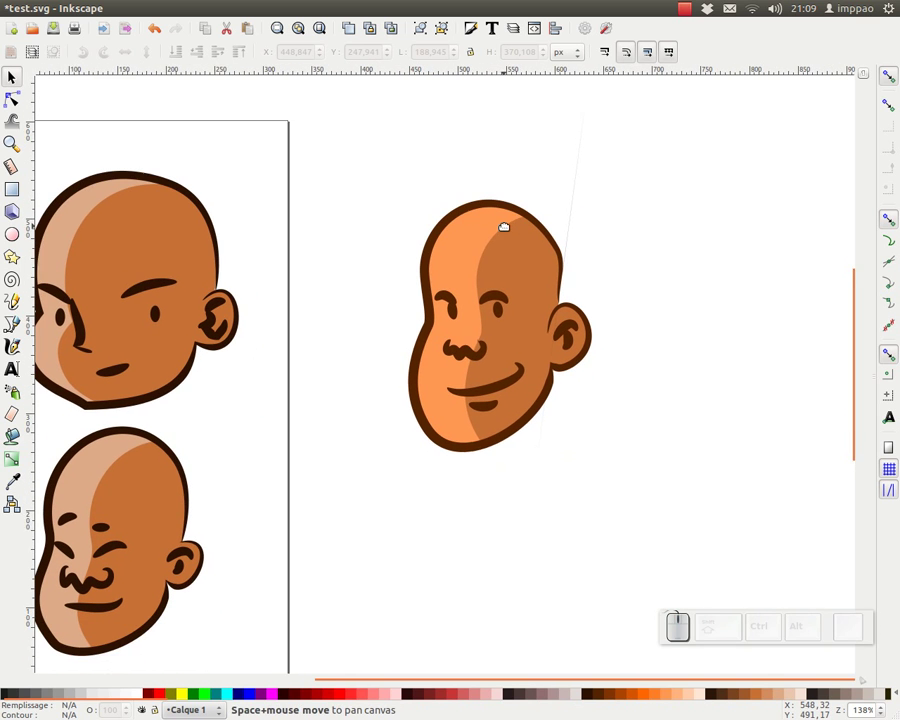
left_click(662, 28)
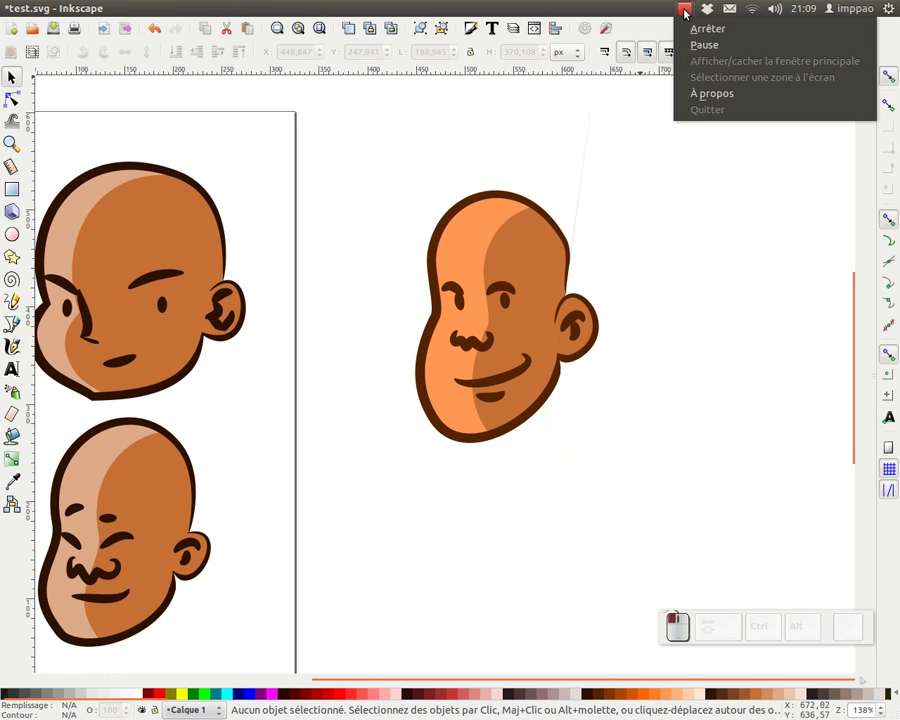